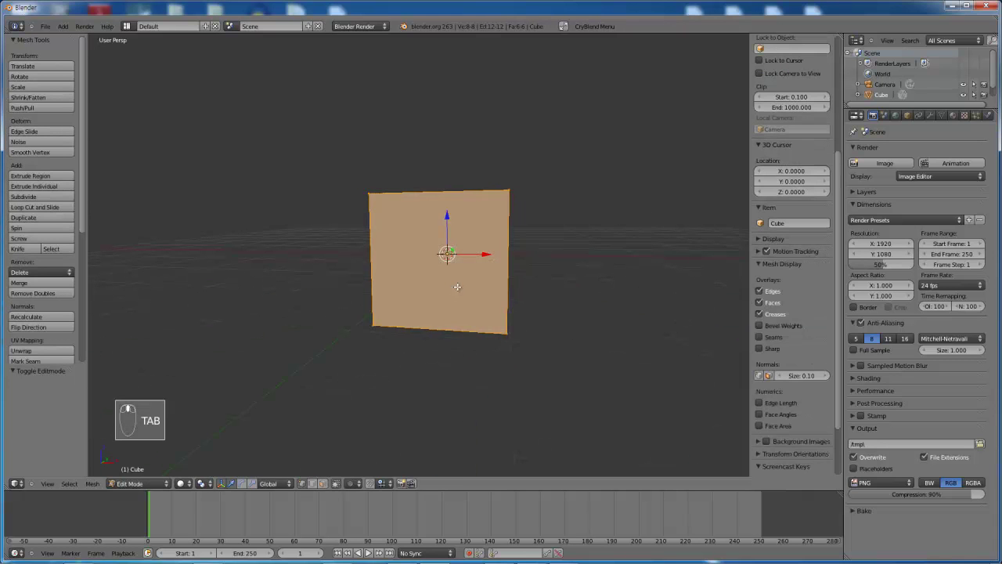
# Step: Subdivide the selected cube face with 1 cut, splitting it into four smaller faces
pyautogui.press('space')
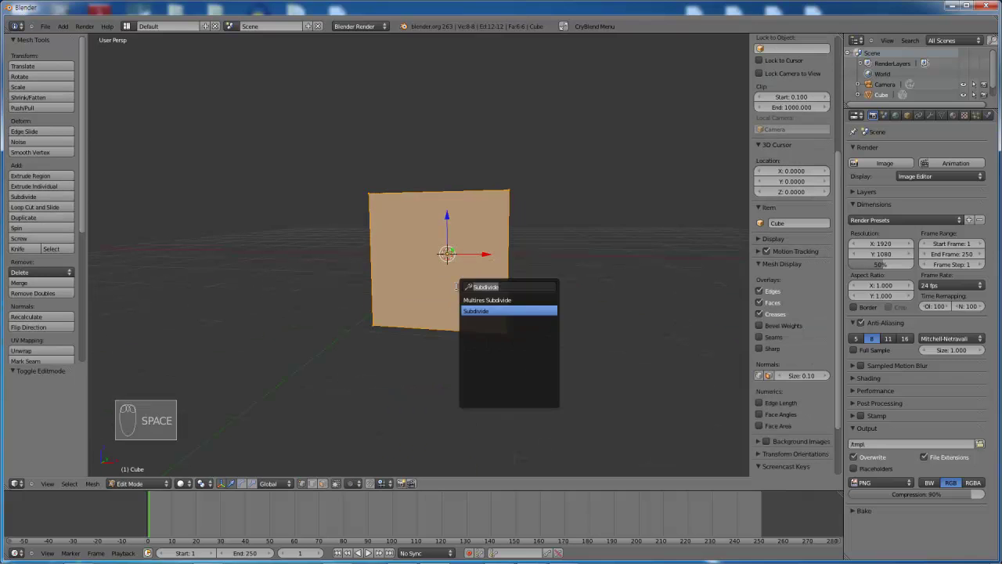
pyautogui.press('space')
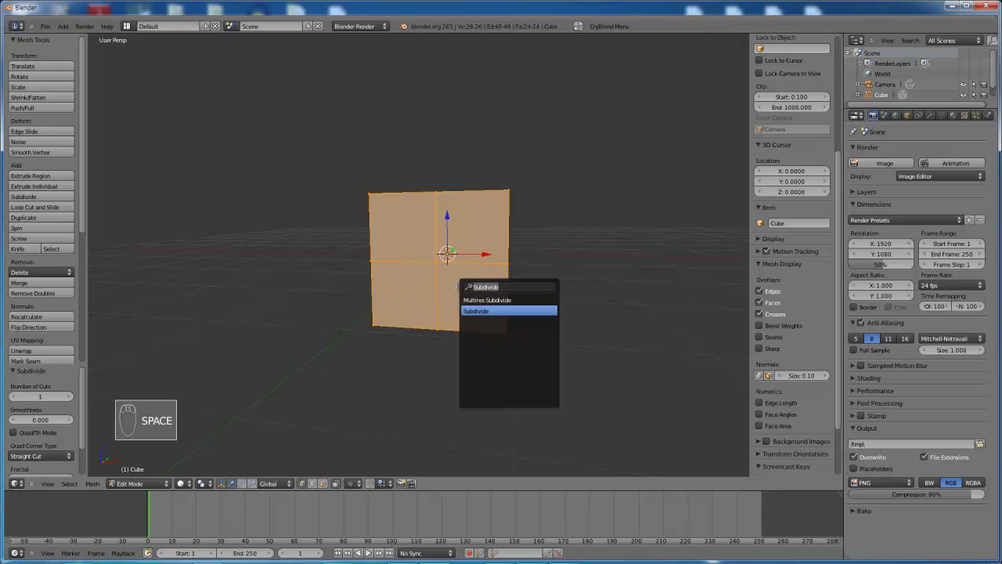
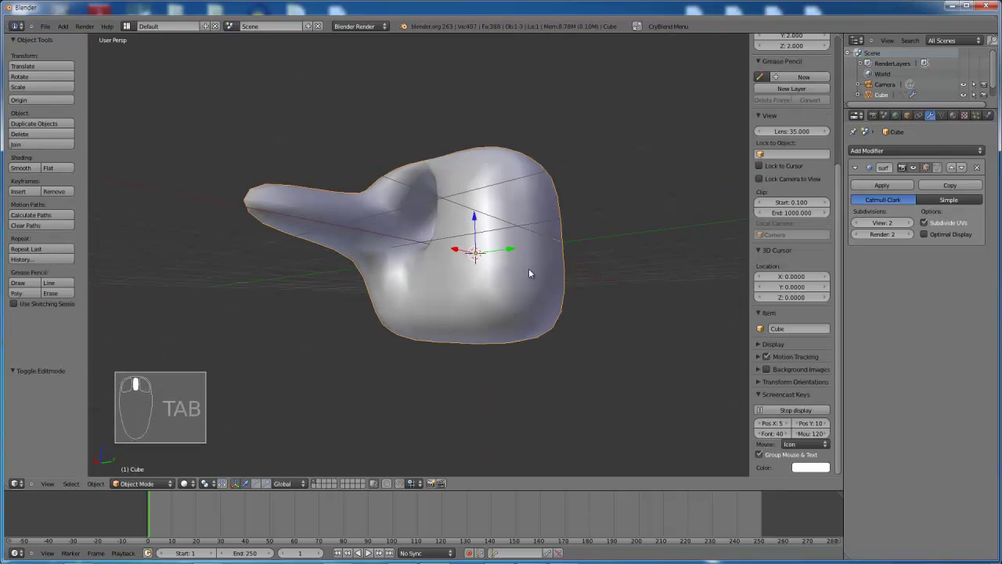
pyautogui.moveTo(819, 469); pyautogui.dragTo(602, 318)
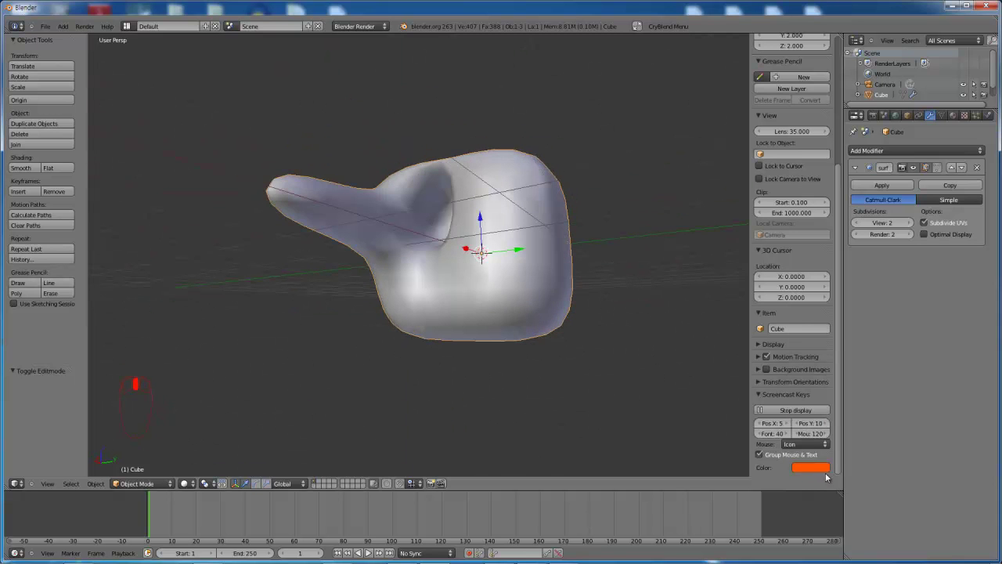
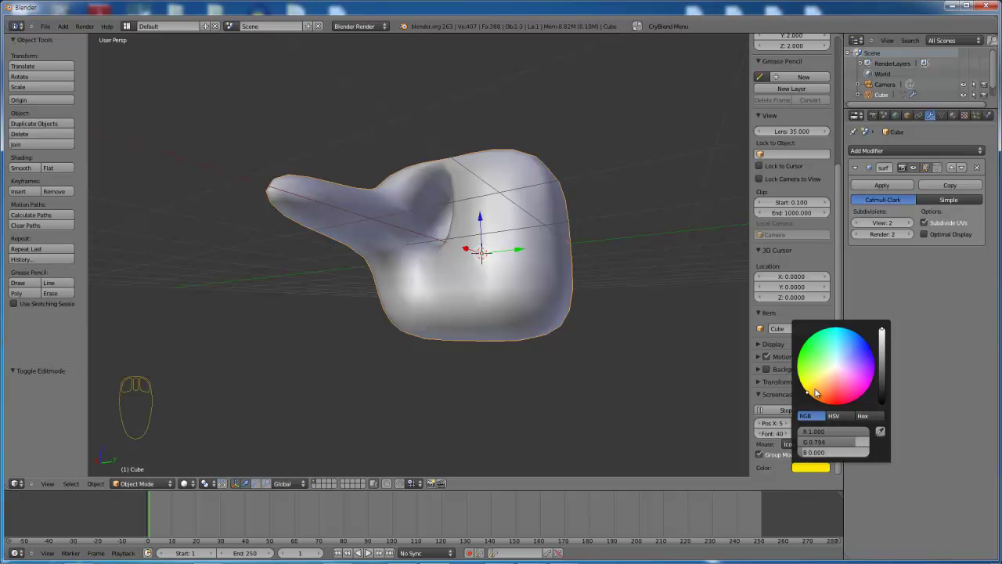
pyautogui.moveTo(566, 361); pyautogui.dragTo(579, 368)
pyautogui.press('Tab')
pyautogui.press('Tab')
pyautogui.press('Tab')
pyautogui.press('Tab')
pyautogui.moveTo(814, 469); pyautogui.dragTo(841, 368)
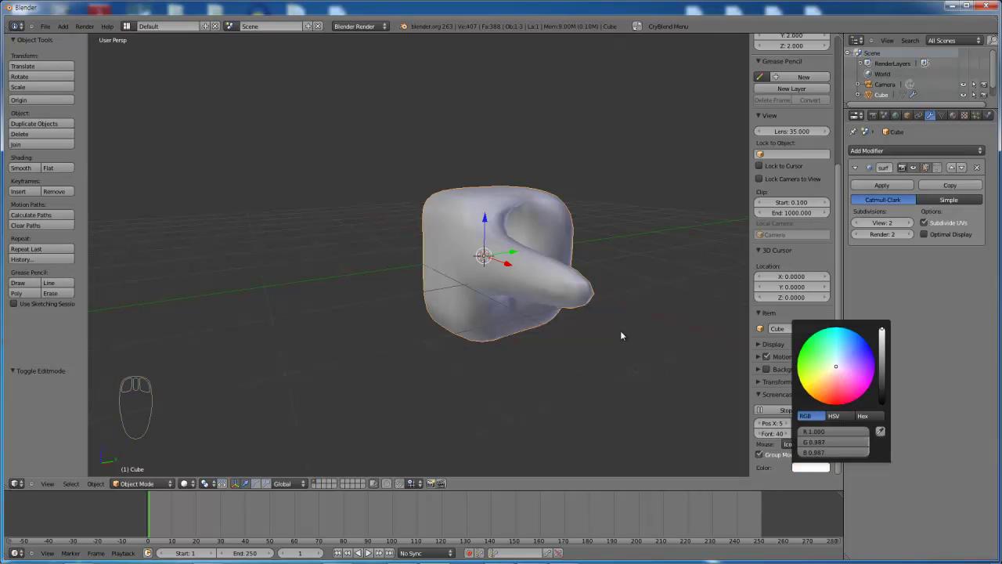